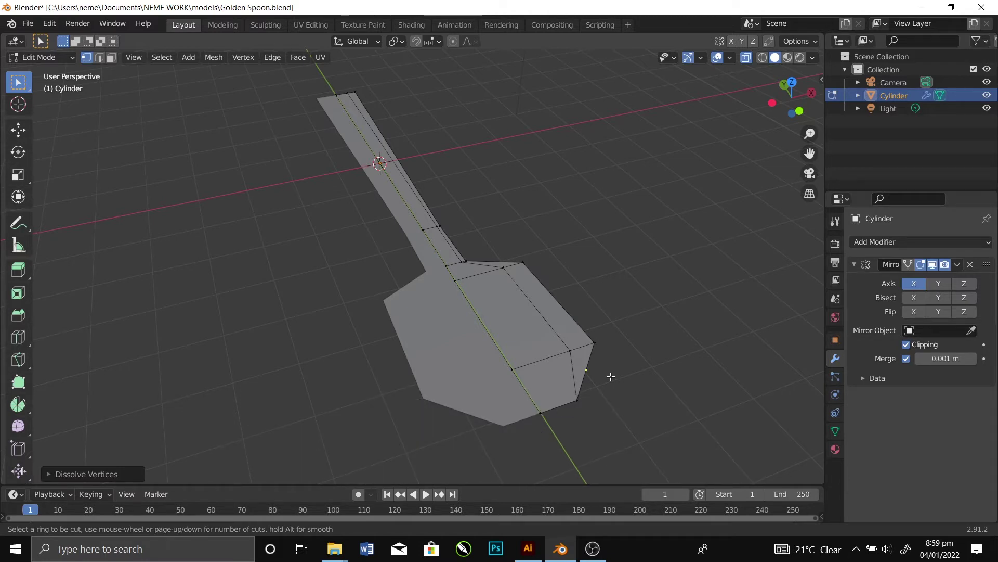
# - Switch to Right Orthographic view to check the spoon's handle and bowl profile
pyautogui.press('KP_3')
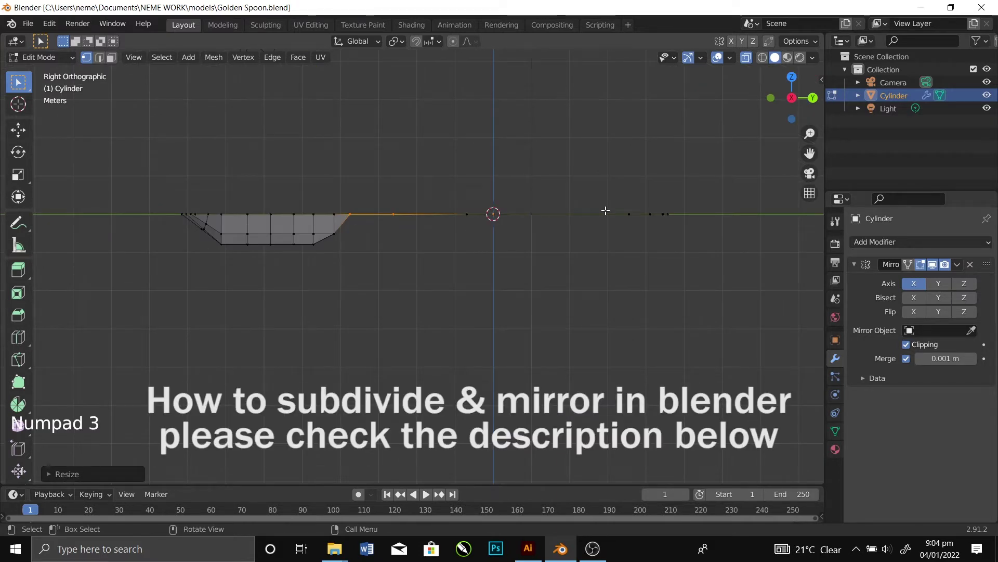